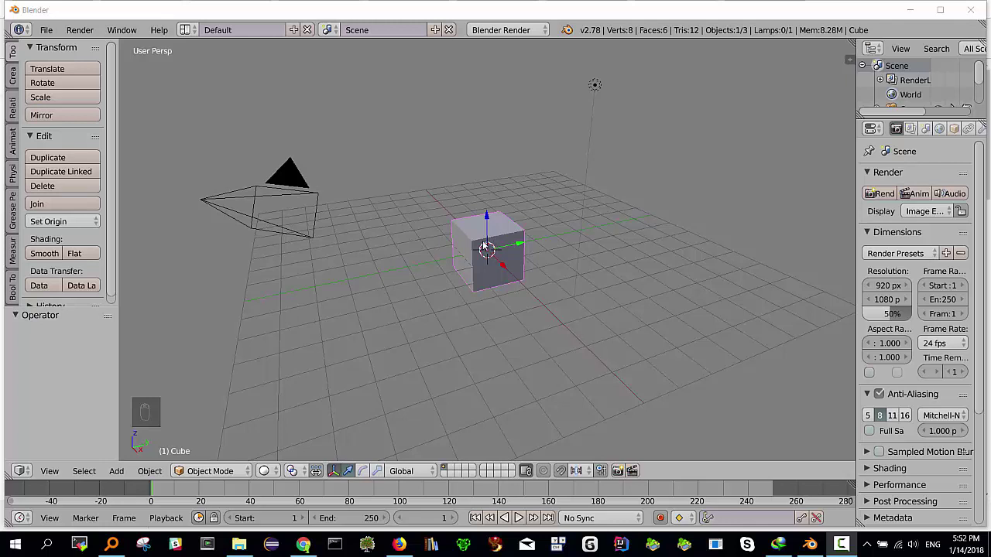
# - In front ortho view, stretch the default cube 7× along Z into a tall slat
pyautogui.middleClick(491, 240)
pyautogui.press('KP_1')
pyautogui.press('KP_5')
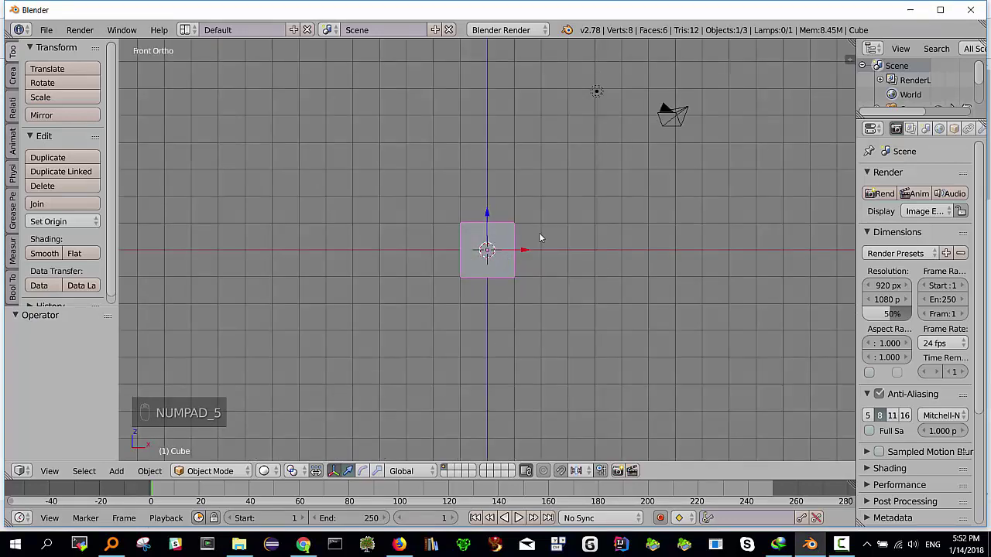
pyautogui.press('s')
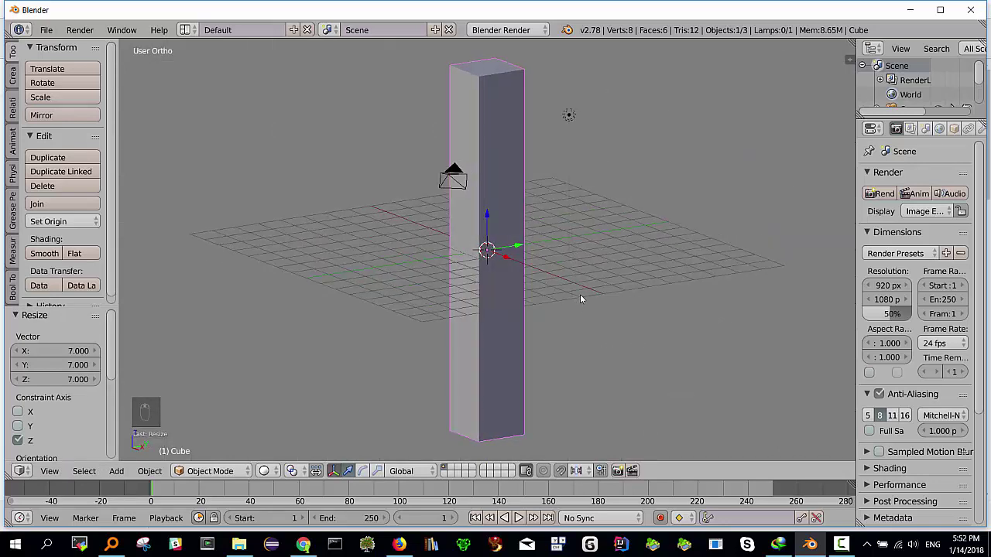
# - Cut two edge loops across the doga slat's middle and leave Edit Mode
pyautogui.press('s')
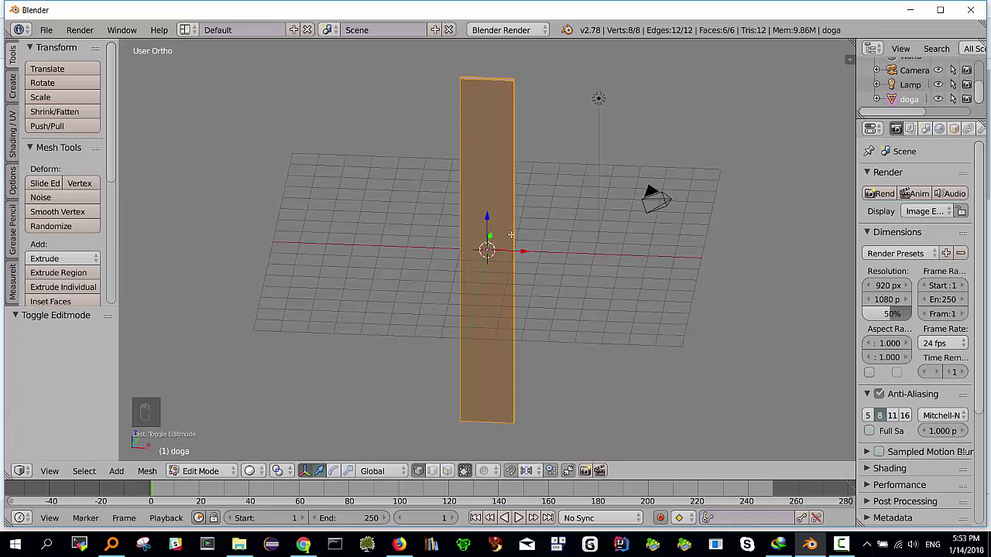
pyautogui.press('ctrl+r')
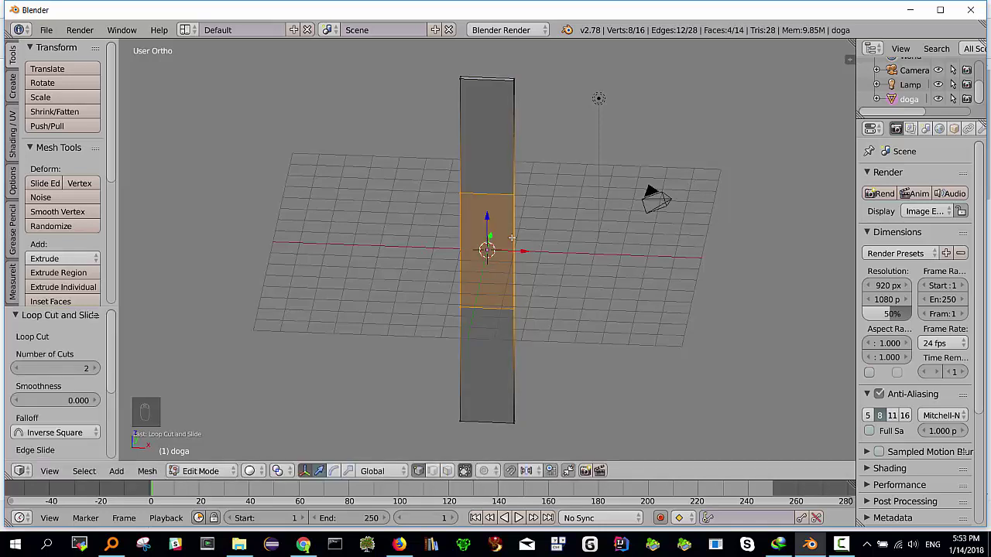
pyautogui.press('Tab')
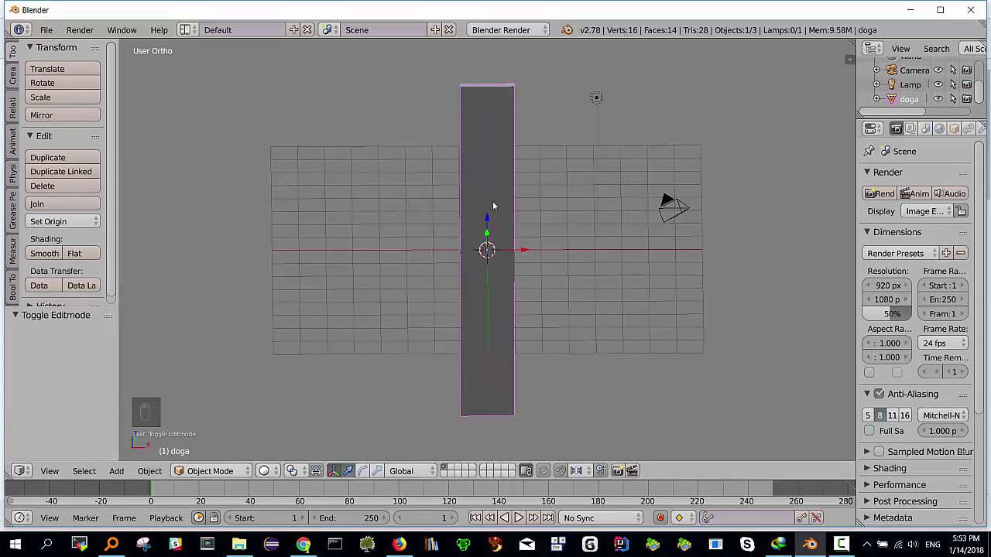
# - From top view, give the slat an Array modifier with count 4 and relative X offset 1.1
pyautogui.press('KP_7')
pyautogui.middleClick(483, 166)
pyautogui.moveTo(483, 166); pyautogui.dragTo(494, 265)
pyautogui.moveTo(494, 266); pyautogui.dragTo(651, 292)
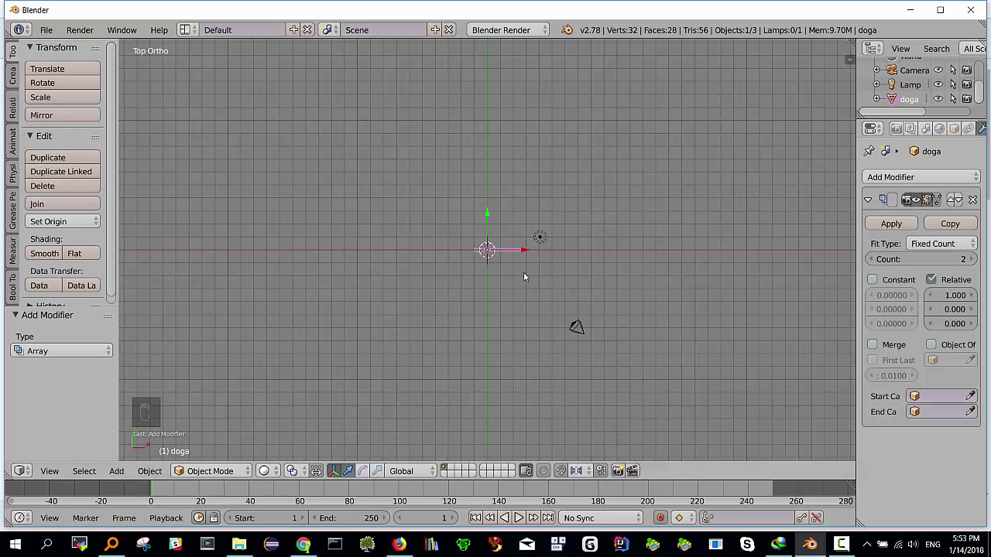
pyautogui.moveTo(514, 273); pyautogui.dragTo(975, 298)
pyautogui.moveTo(975, 298); pyautogui.dragTo(478, 236)
pyautogui.moveTo(478, 237); pyautogui.dragTo(244, 454)
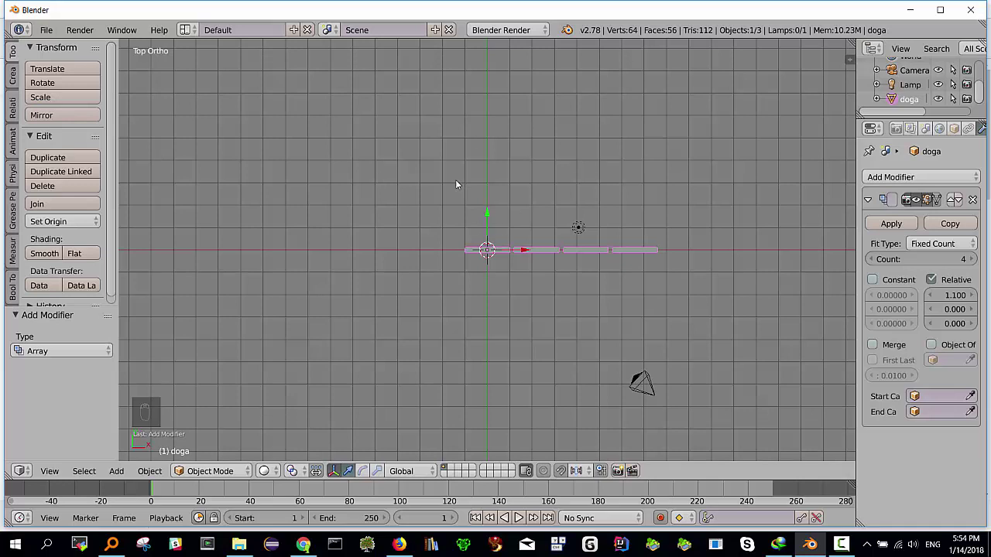
# - Add a Bezier circle at the scene centre and begin scaling it up to about 1.846
pyautogui.press('shift+a')
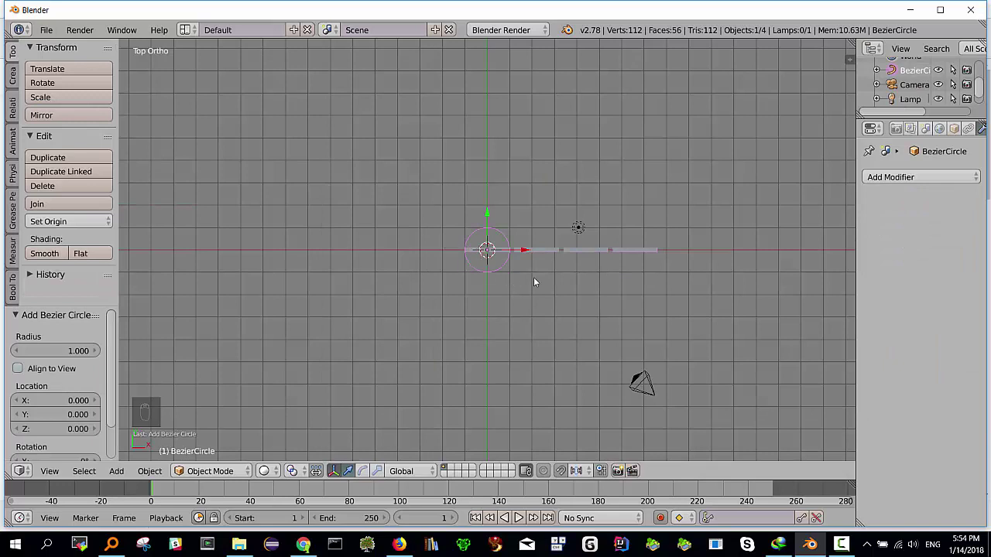
pyautogui.press('d')
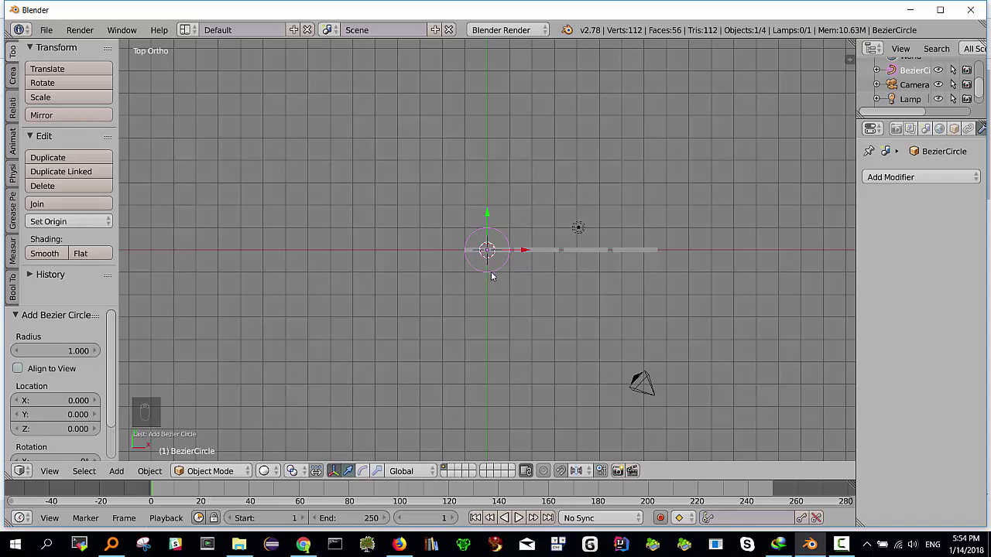
pyautogui.press('ctrl+z')
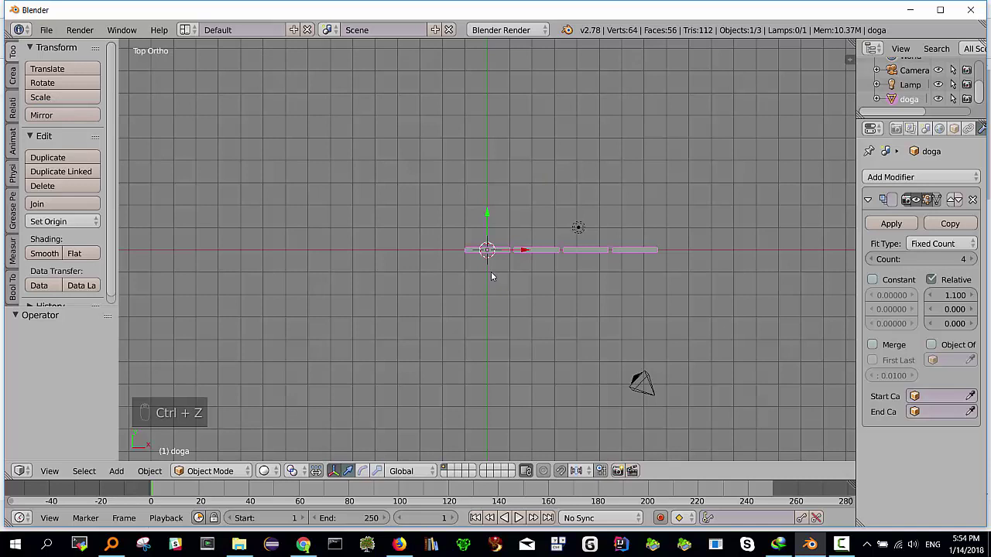
pyautogui.press('shift+a')
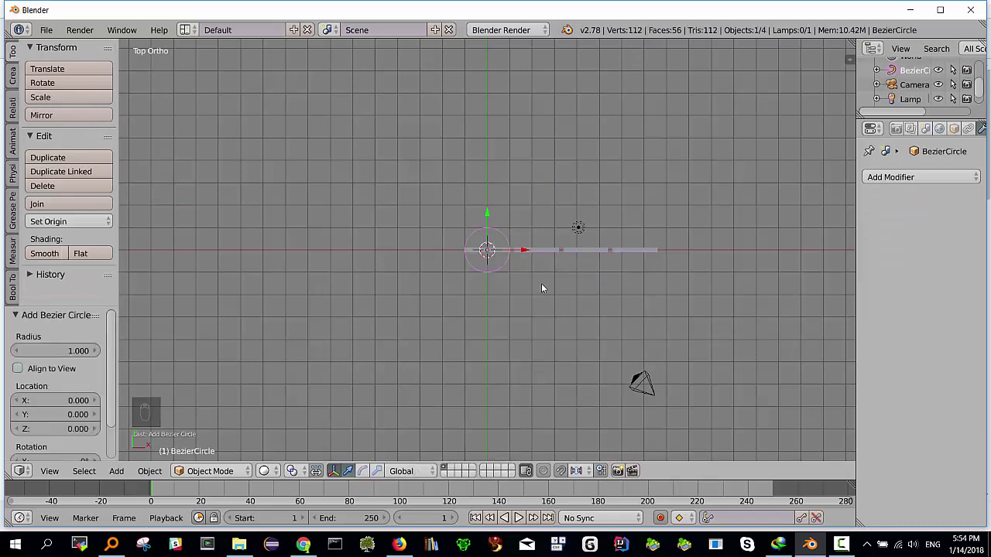
pyautogui.press('s')
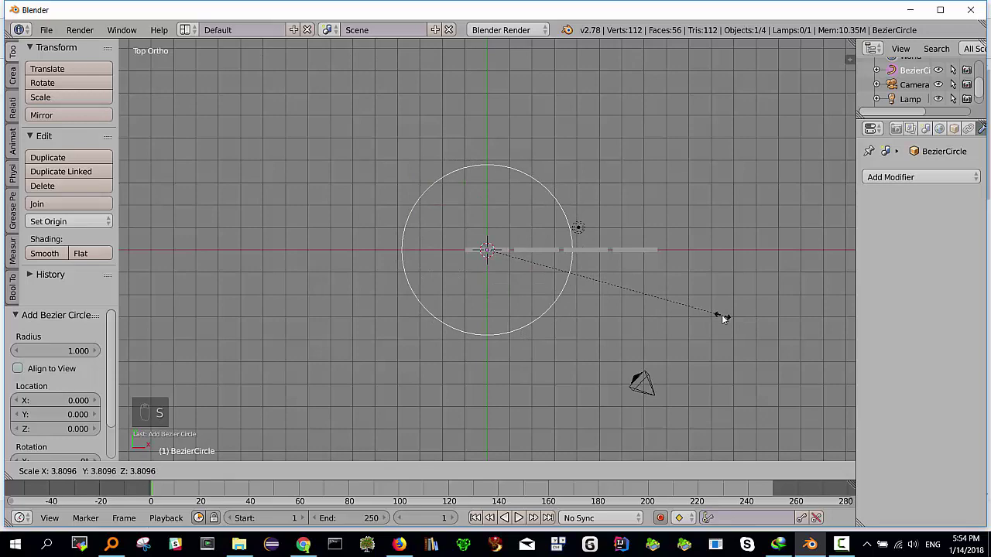
# - Array the slat 20 times at offset 1.1 and curve it along BezierCircle into a ring
pyautogui.press('s')
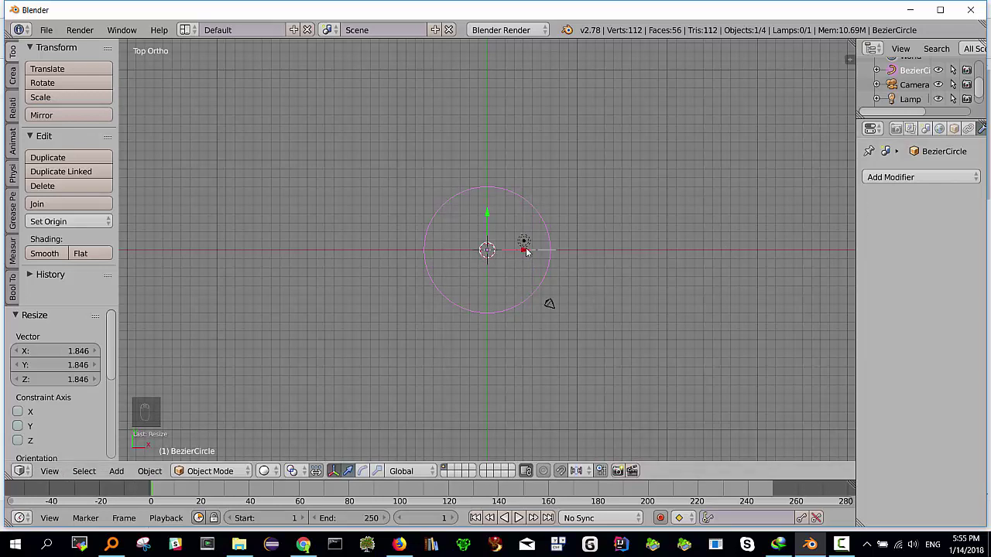
pyautogui.moveTo(508, 260); pyautogui.dragTo(797, 263)
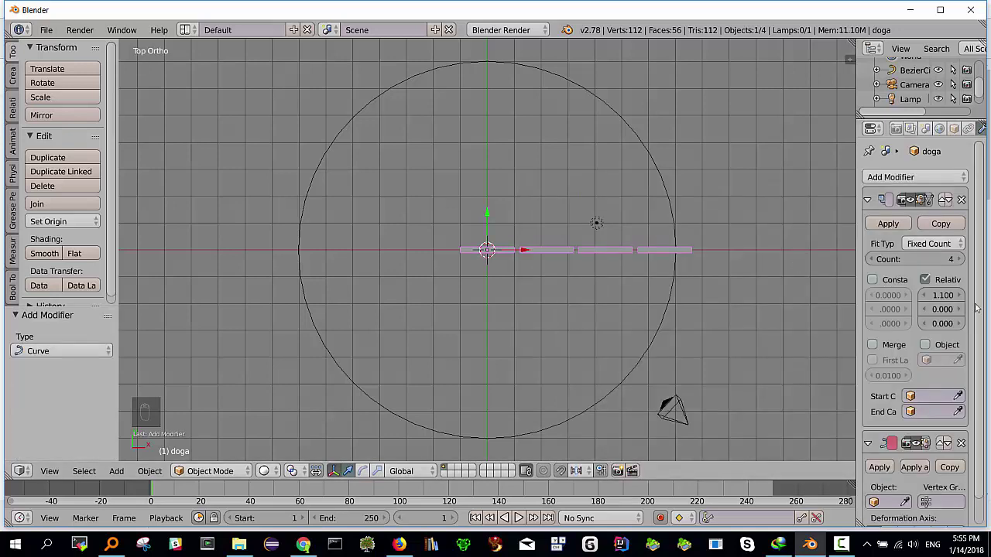
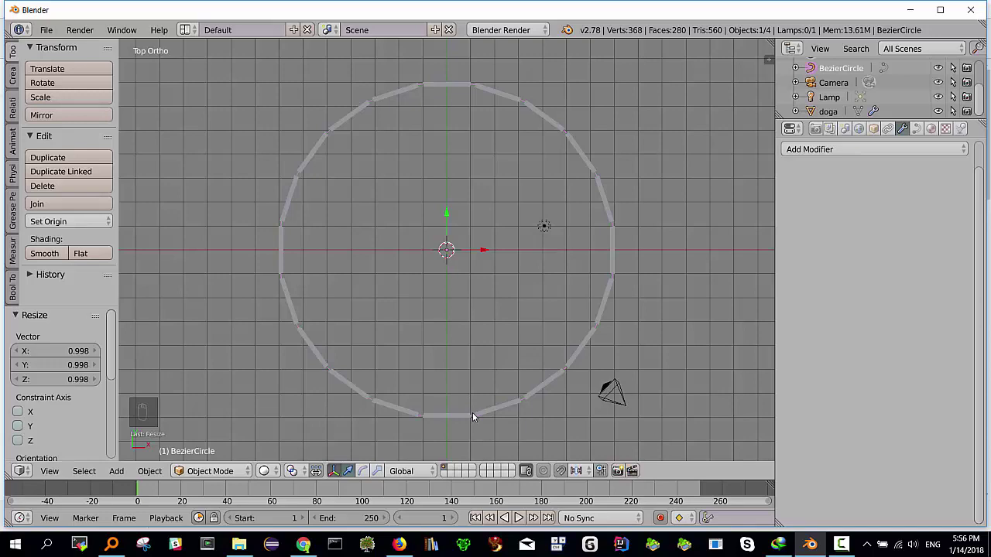
pyautogui.moveTo(521, 334); pyautogui.dragTo(557, 346)
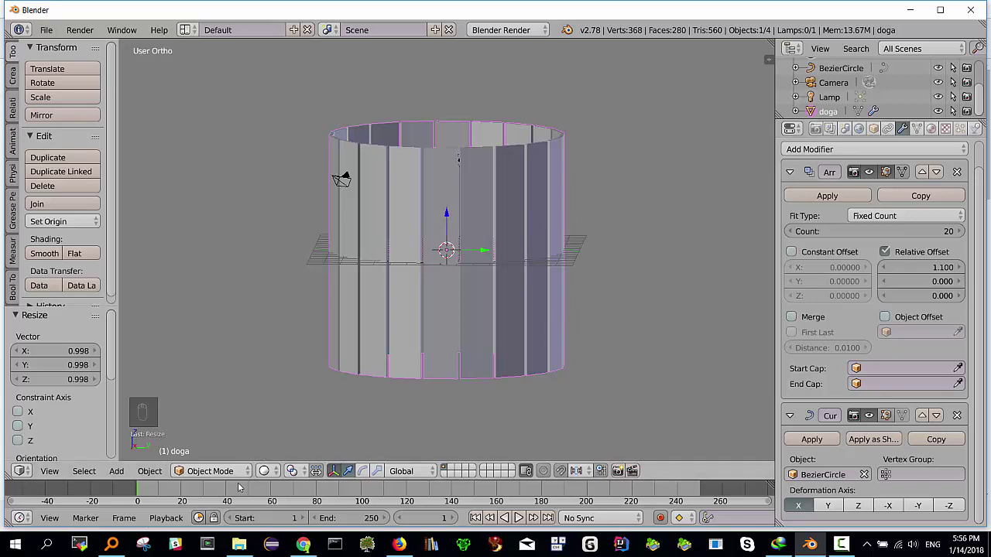
# - Add a Lattice object at the centre and view the barrel from the front
pyautogui.press('shift+a')
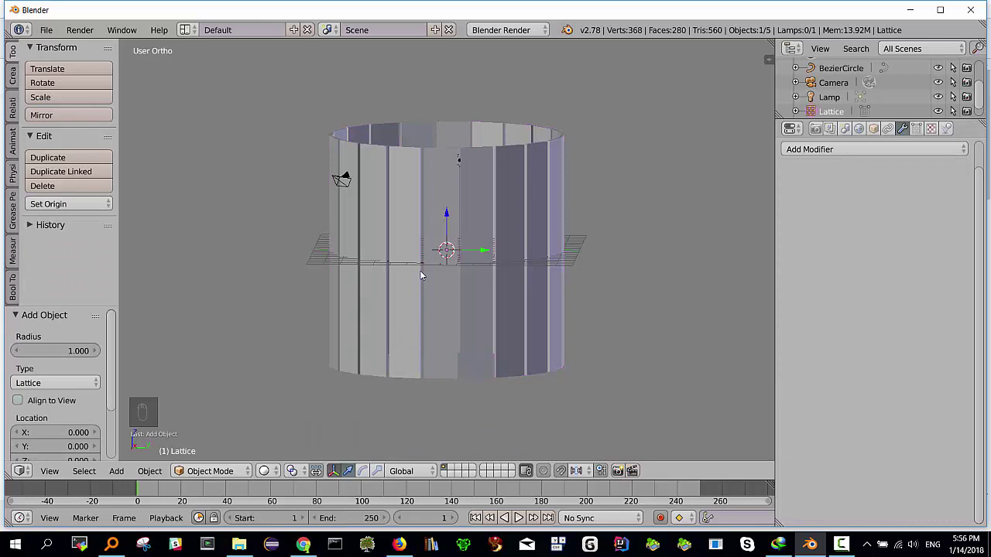
pyautogui.press('KP_1')
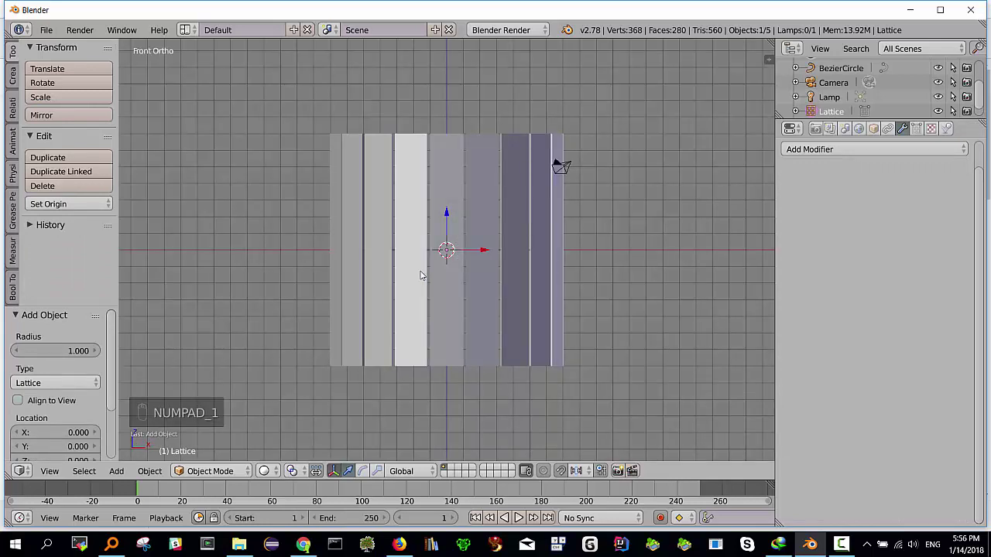
# - Scale the lattice to enclose the ring and set its W resolution to 4
pyautogui.press('s')
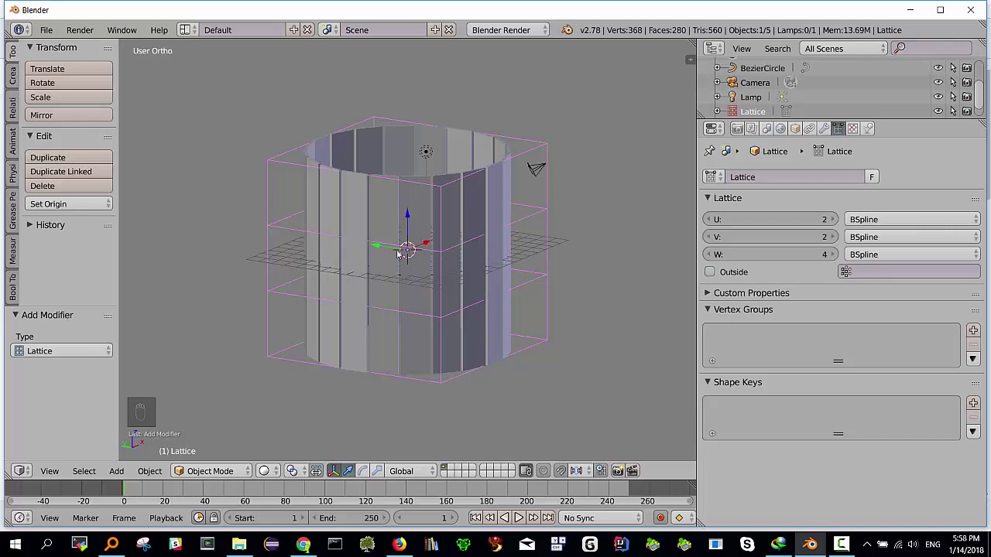
# - In lattice edit mode, box-select the two middle rows and scale them about 1.108 to bulge the slats
pyautogui.press('Tab')
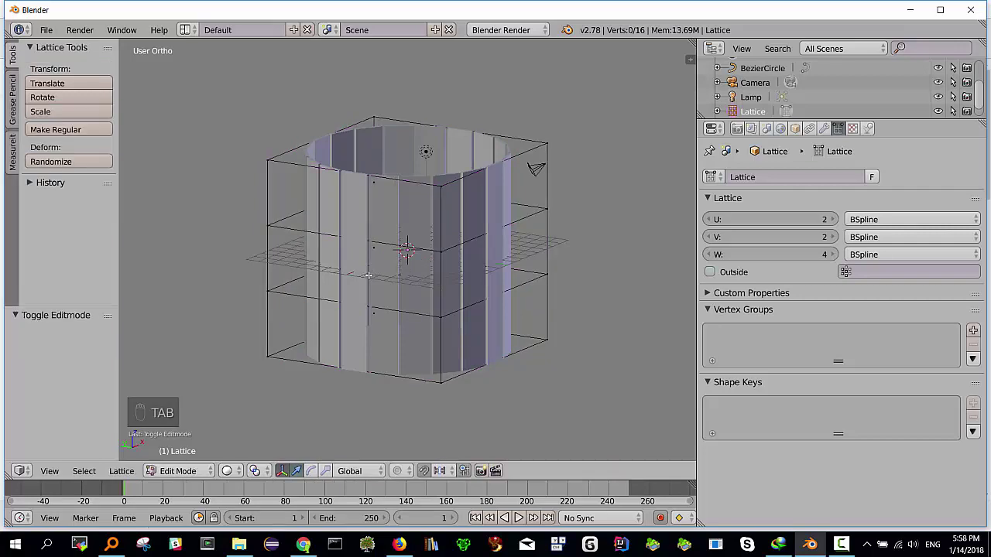
pyautogui.press('KP_1')
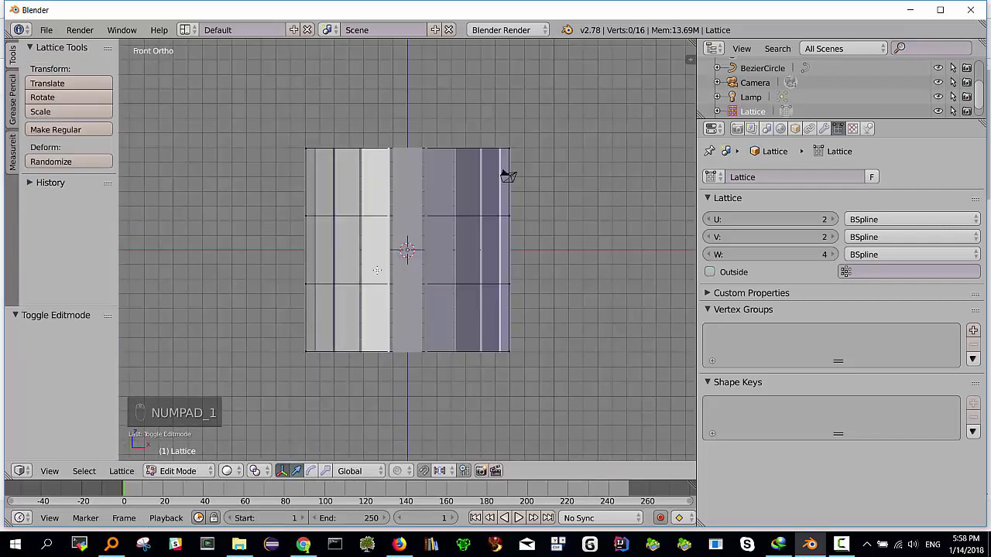
pyautogui.press('b')
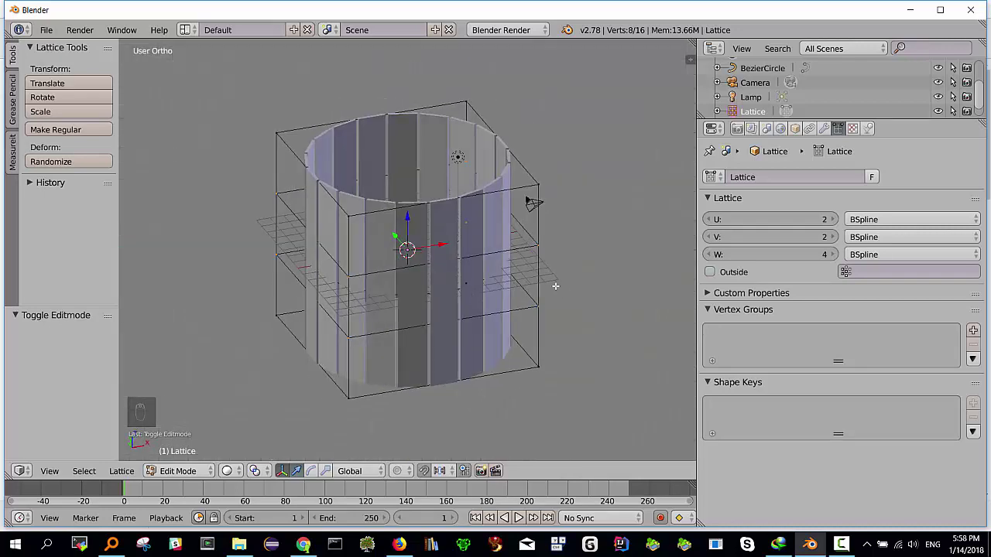
pyautogui.press('s')
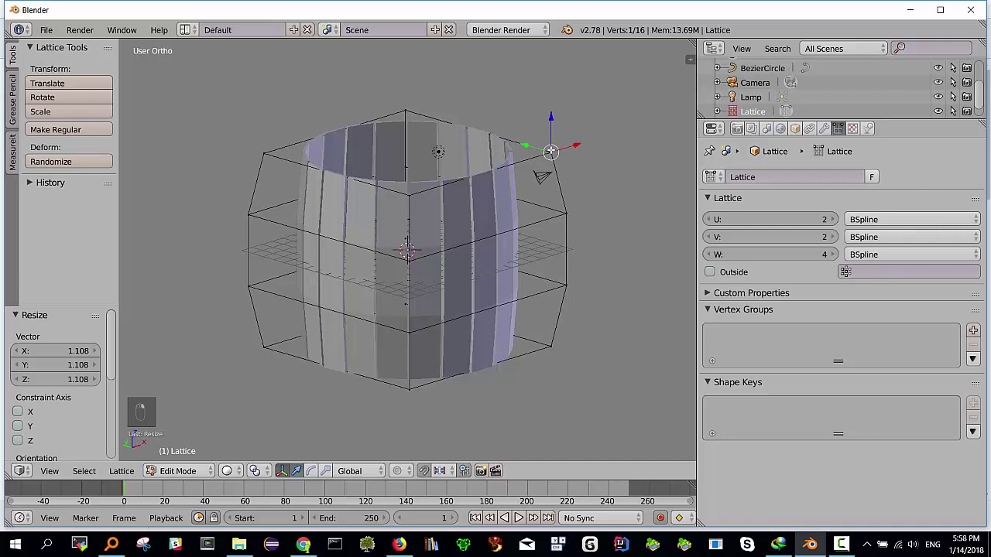
pyautogui.press('g')
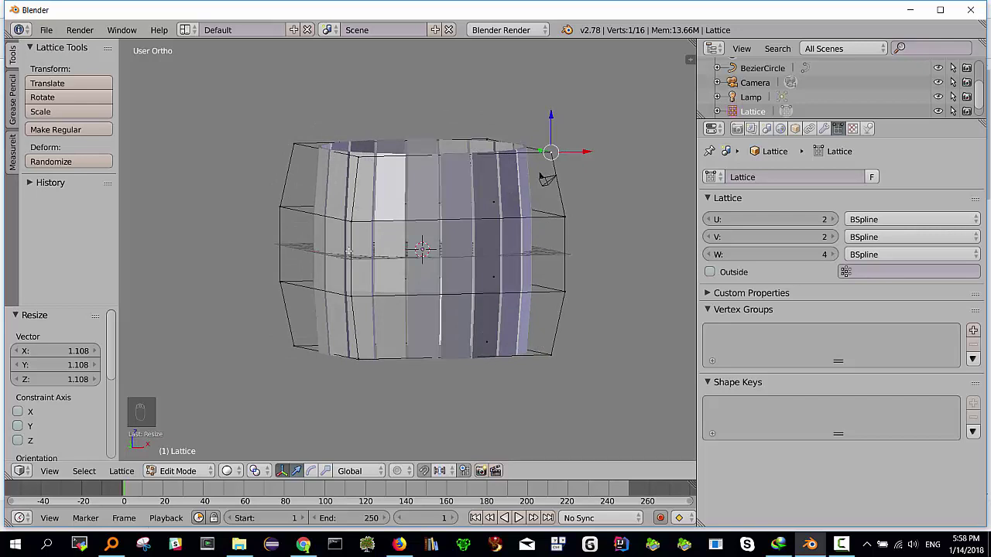
# - Select all lattice points and scale the lattice 1.457 along Z
pyautogui.press('KP_1')
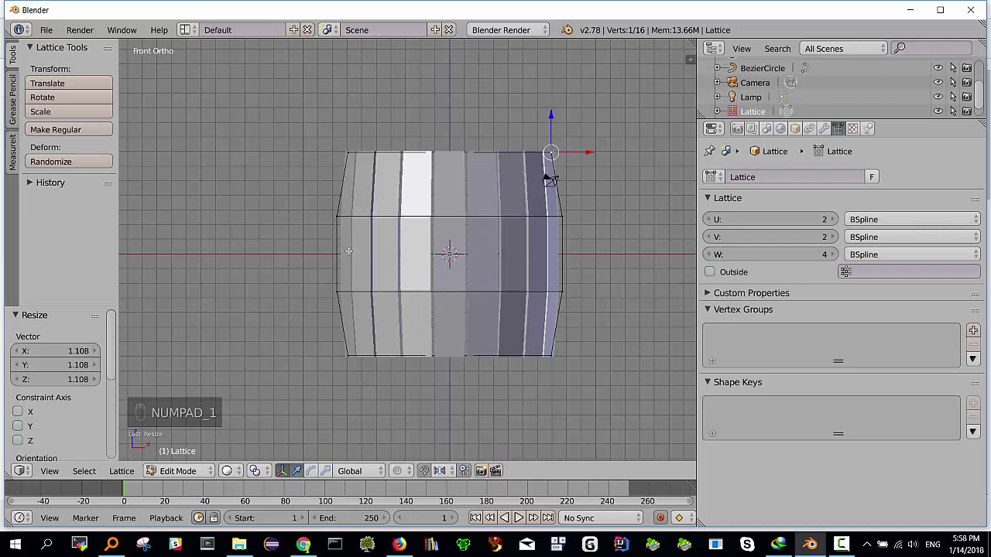
pyautogui.press('a')
pyautogui.press('a')
pyautogui.press('s')
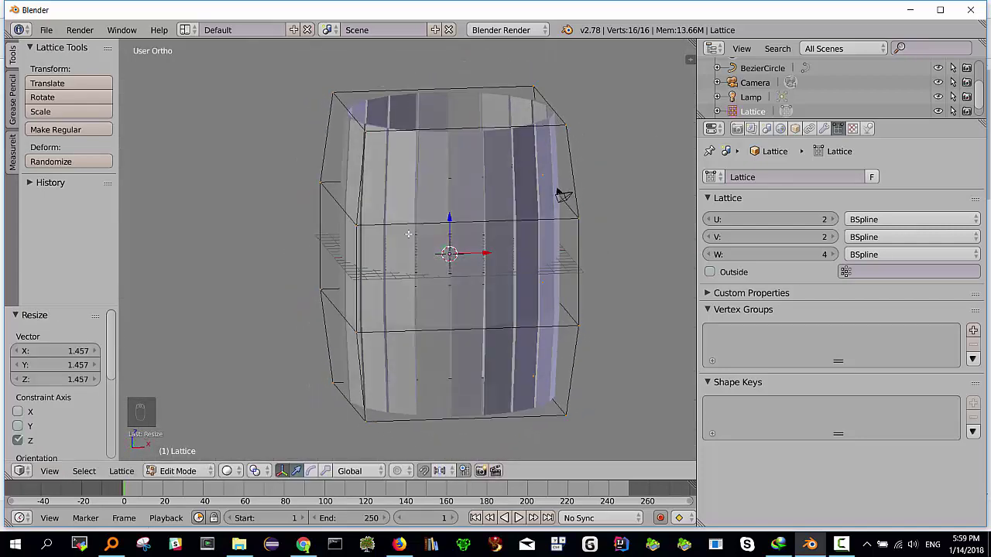
pyautogui.press('KP_1')
# - Box-select the middle lattice rows and scale them by 1.055 for a rounder bulge
pyautogui.press('b')
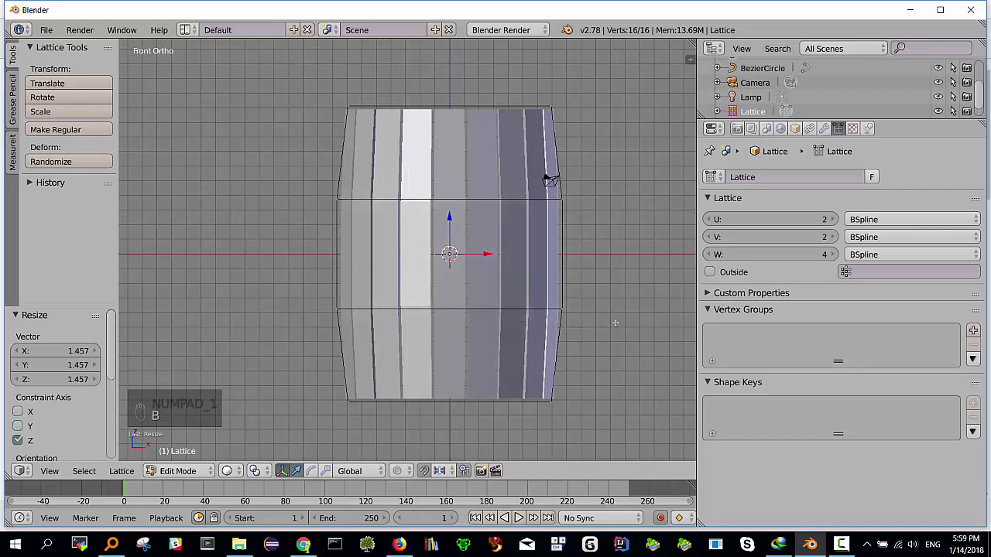
pyautogui.press('a')
pyautogui.press('b')
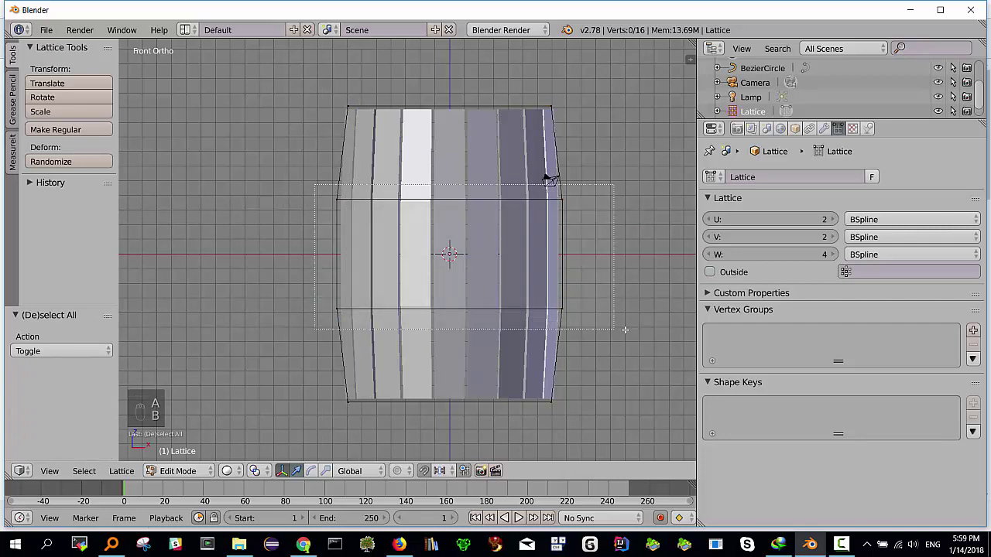
pyautogui.press('s')
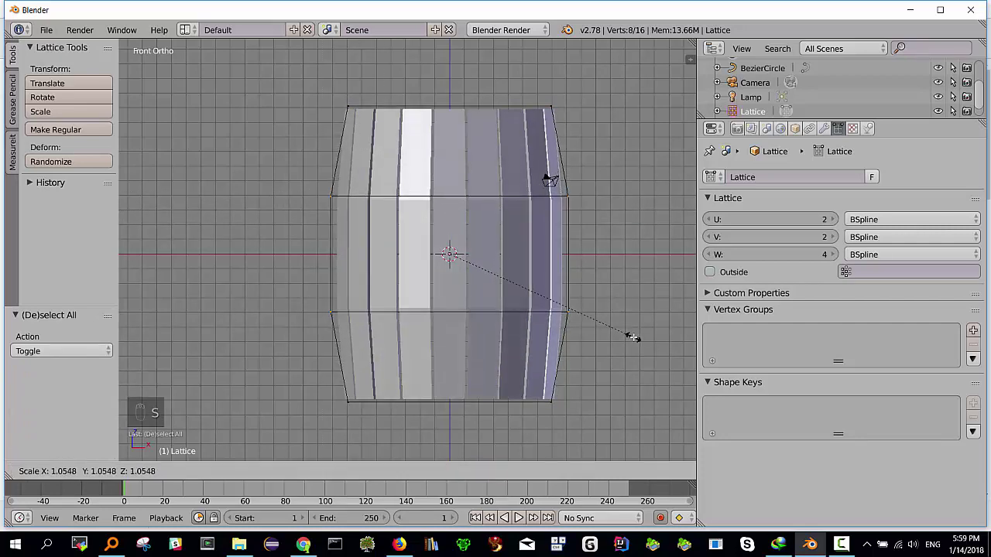